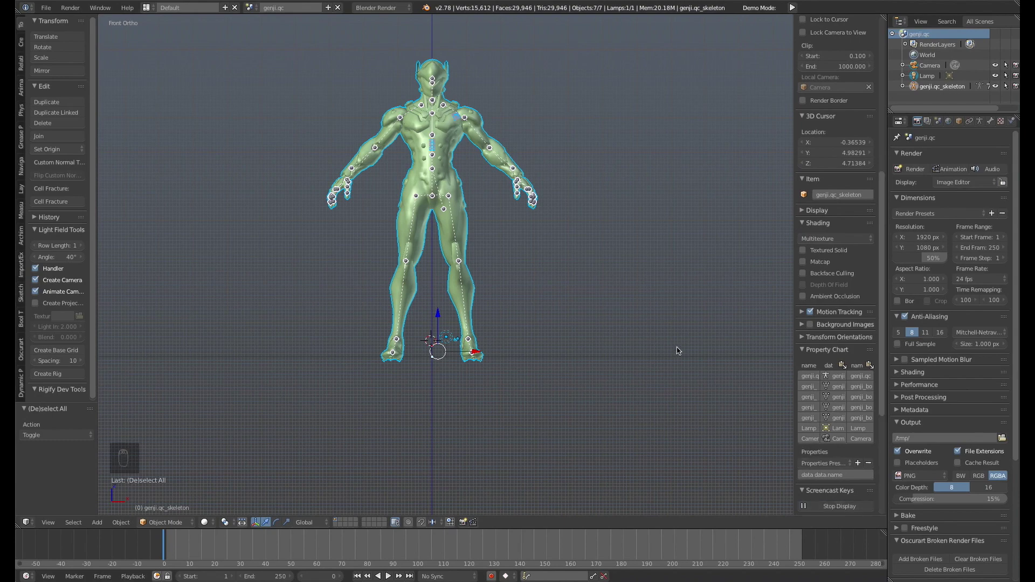
# - Scale down the genji.qc_skeleton armature and move it to rest on the grid floor
pyautogui.press('n')
pyautogui.press('s')
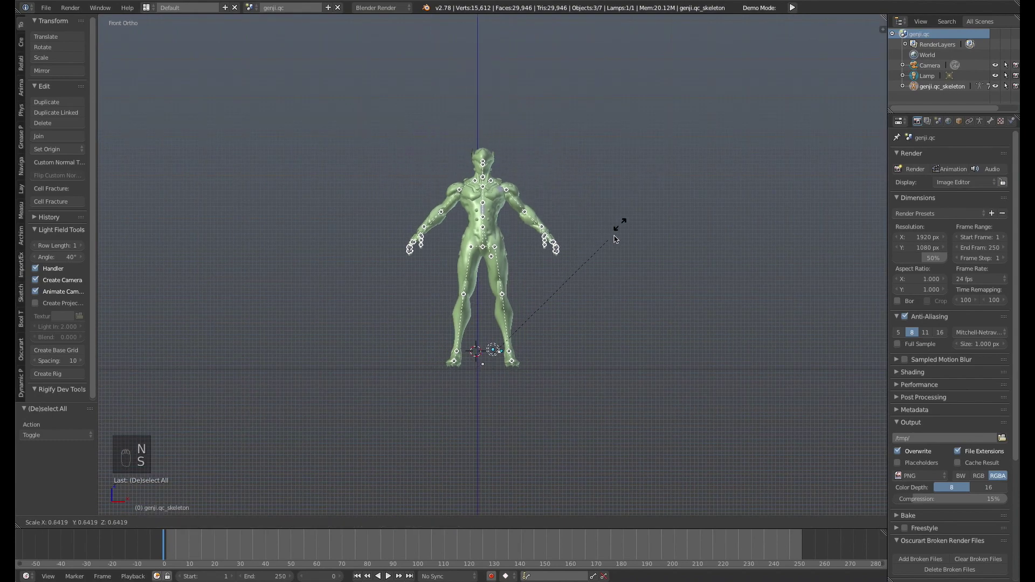
pyautogui.press('g')
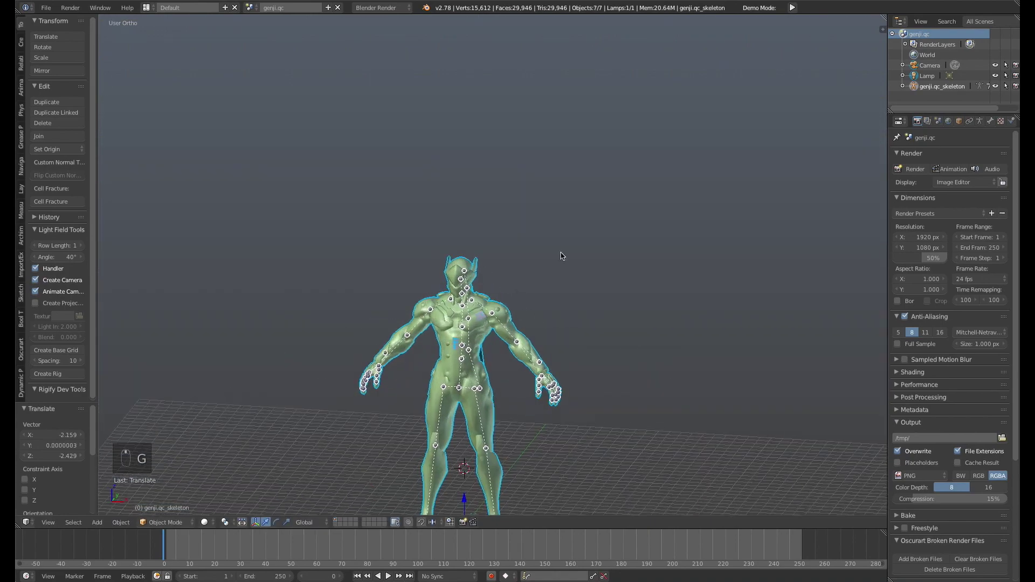
pyautogui.moveTo(627, 171); pyautogui.dragTo(664, 156)
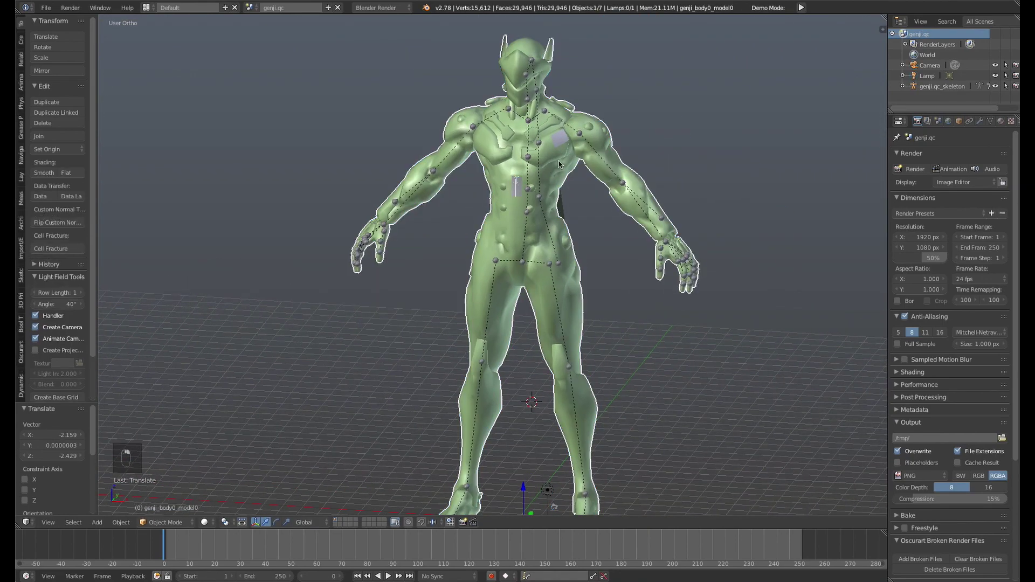
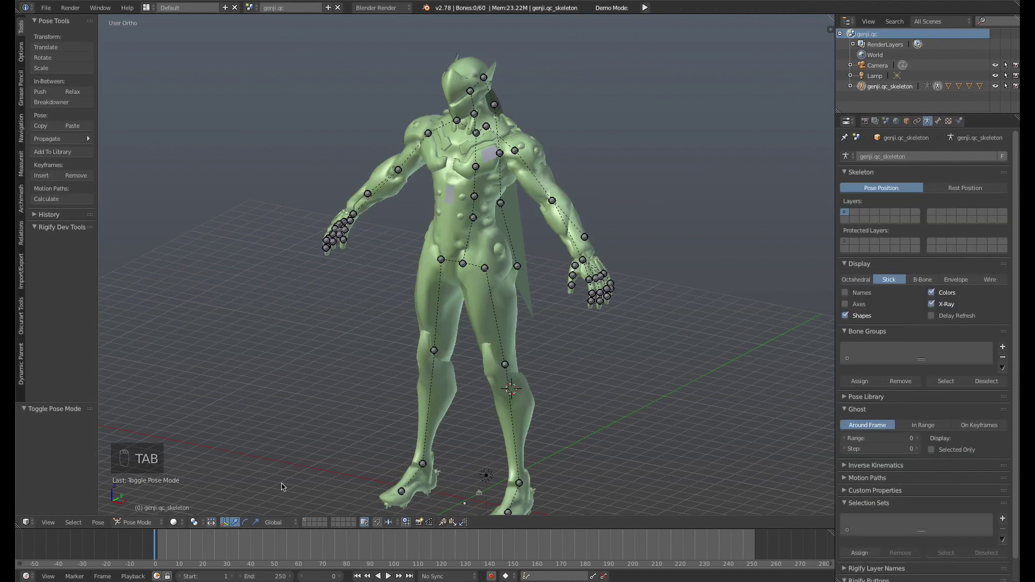
# - Rotate the clavicle bone to test how the shoulder mesh deforms
pyautogui.moveTo(272, 524); pyautogui.dragTo(557, 206)
pyautogui.moveTo(564, 210); pyautogui.dragTo(546, 222)
pyautogui.moveTo(546, 222); pyautogui.dragTo(503, 124)
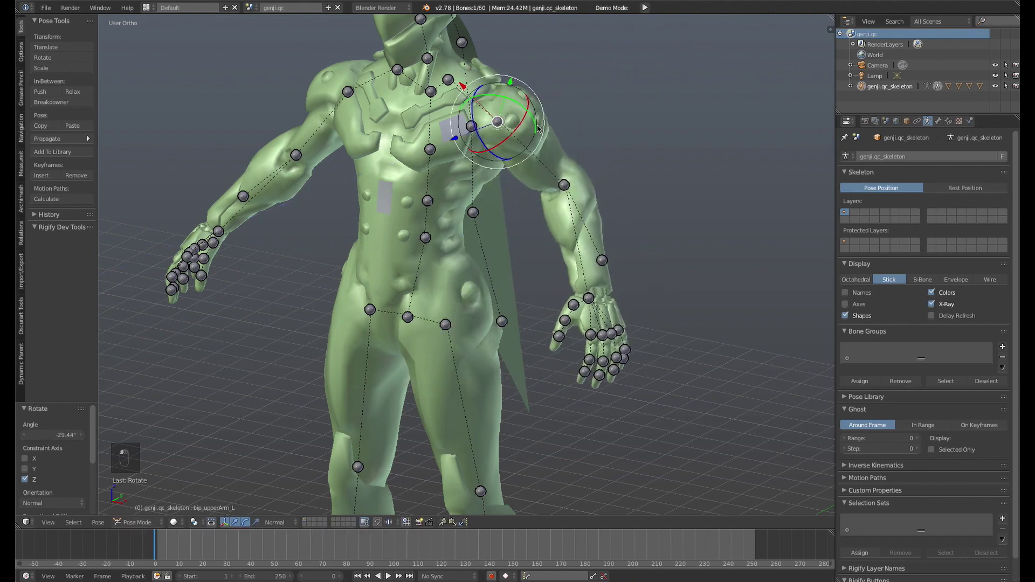
# - Rotate the pelvis bone on several axes to tilt the body, constraining to a single axis
pyautogui.moveTo(619, 306); pyautogui.dragTo(459, 332)
pyautogui.moveTo(459, 332); pyautogui.dragTo(461, 253)
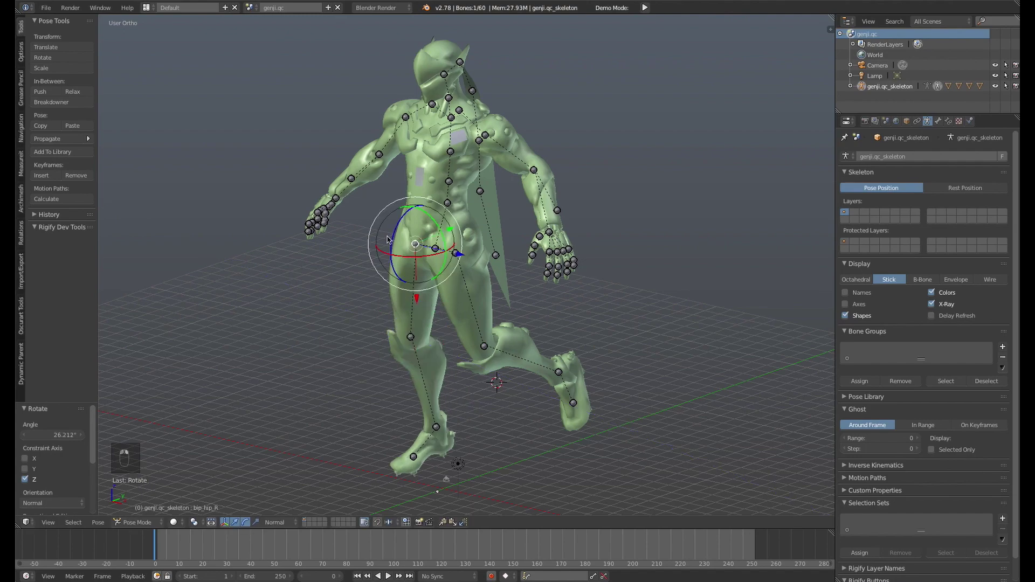
pyautogui.moveTo(461, 264); pyautogui.dragTo(459, 240)
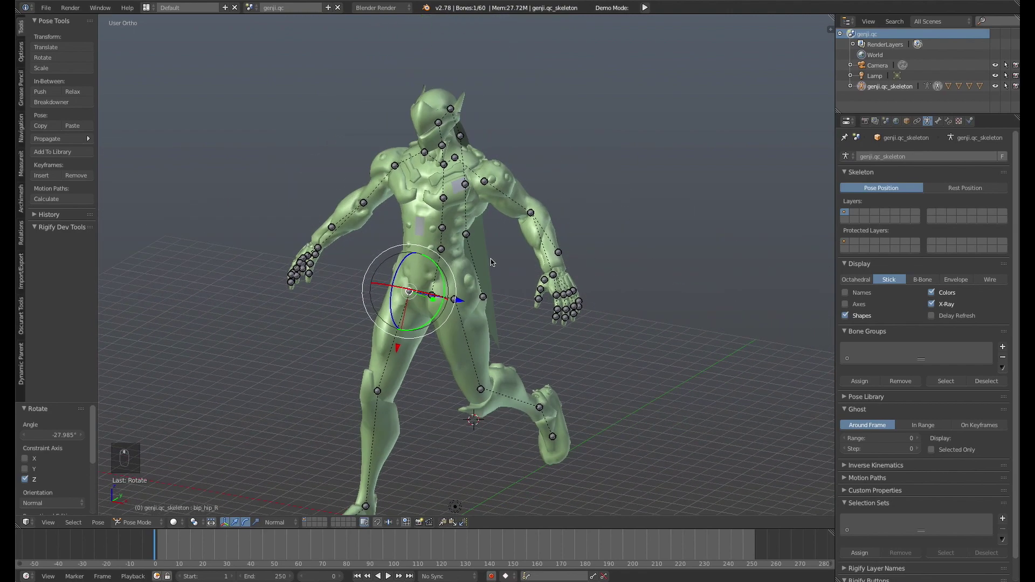
pyautogui.moveTo(411, 255); pyautogui.dragTo(478, 274)
pyautogui.moveTo(478, 274); pyautogui.dragTo(432, 263)
pyautogui.moveTo(431, 262); pyautogui.dragTo(396, 276)
pyautogui.middleClick(397, 276)
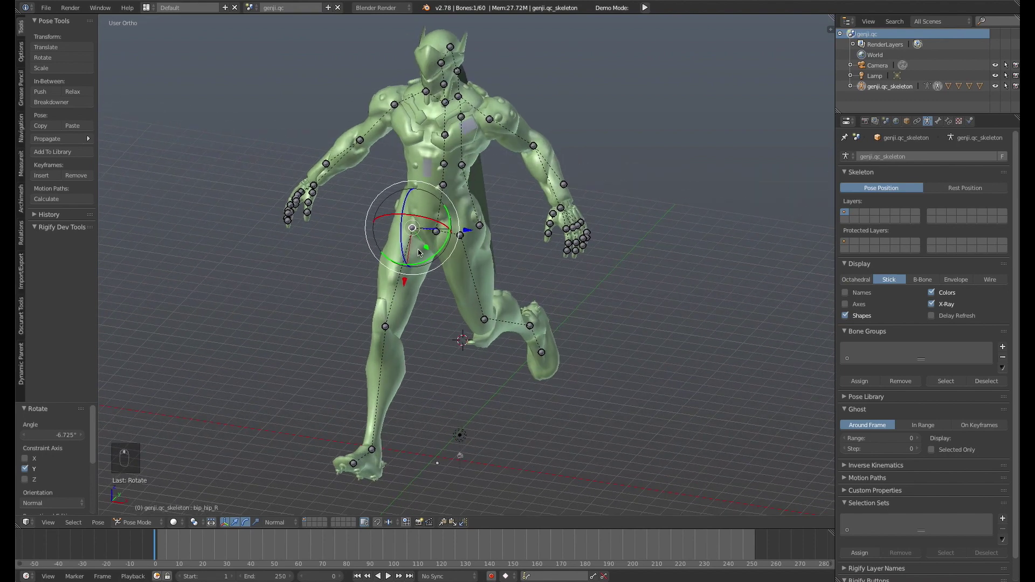
# - Rotate the thigh bone to bend the leg into a stride and inspect the result
pyautogui.moveTo(376, 343); pyautogui.dragTo(423, 307)
pyautogui.moveTo(443, 322); pyautogui.dragTo(444, 288)
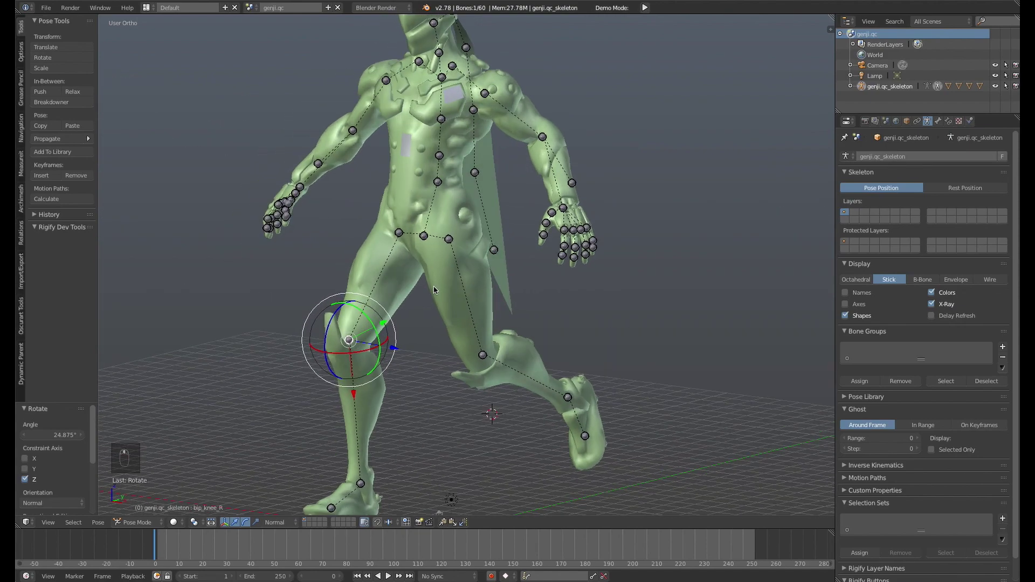
pyautogui.moveTo(371, 261); pyautogui.dragTo(933, 122)
# - Disable the armature's custom bone shapes so bones display as octahedral
pyautogui.moveTo(933, 121); pyautogui.dragTo(451, 275)
pyautogui.middleClick(451, 275)
pyautogui.middleClick(523, 266)
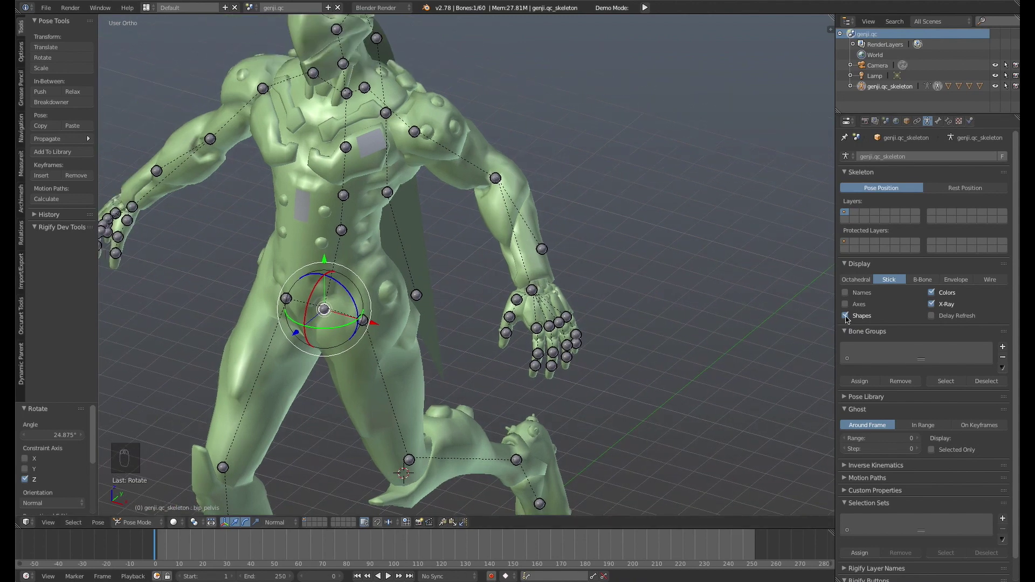
pyautogui.click(564, 274)
# - Zoom in on the character's hand and enter edit mode on the skeleton
pyautogui.moveTo(570, 263); pyautogui.dragTo(548, 275)
pyautogui.click(548, 275)
pyautogui.middleClick(546, 272)
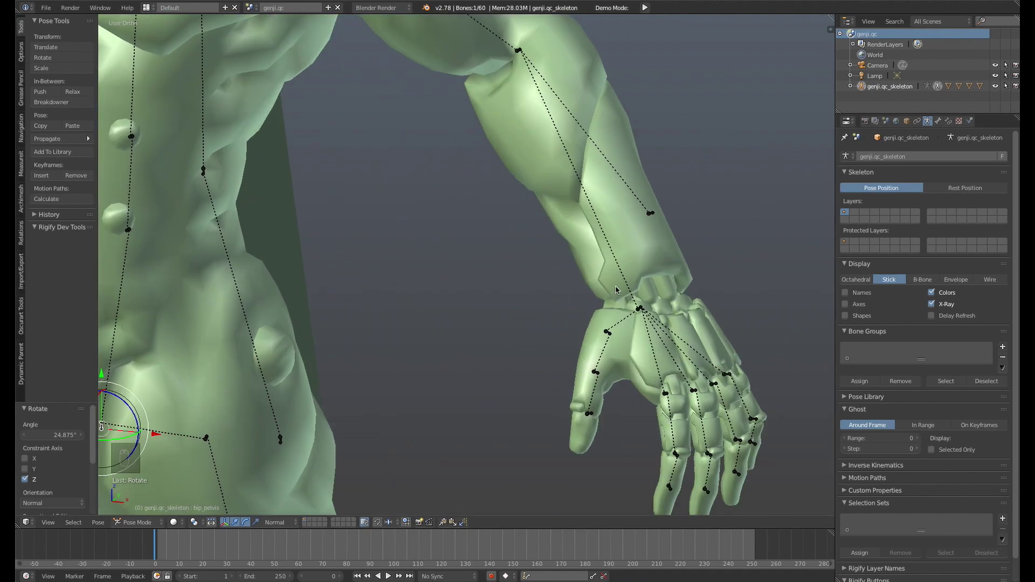
pyautogui.middleClick(655, 276)
pyautogui.press('Tab')
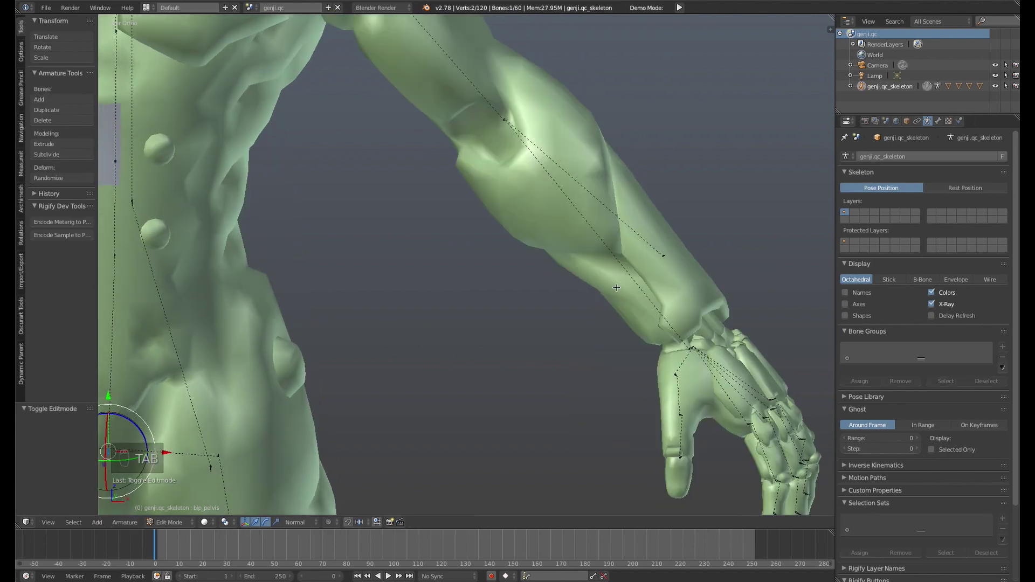
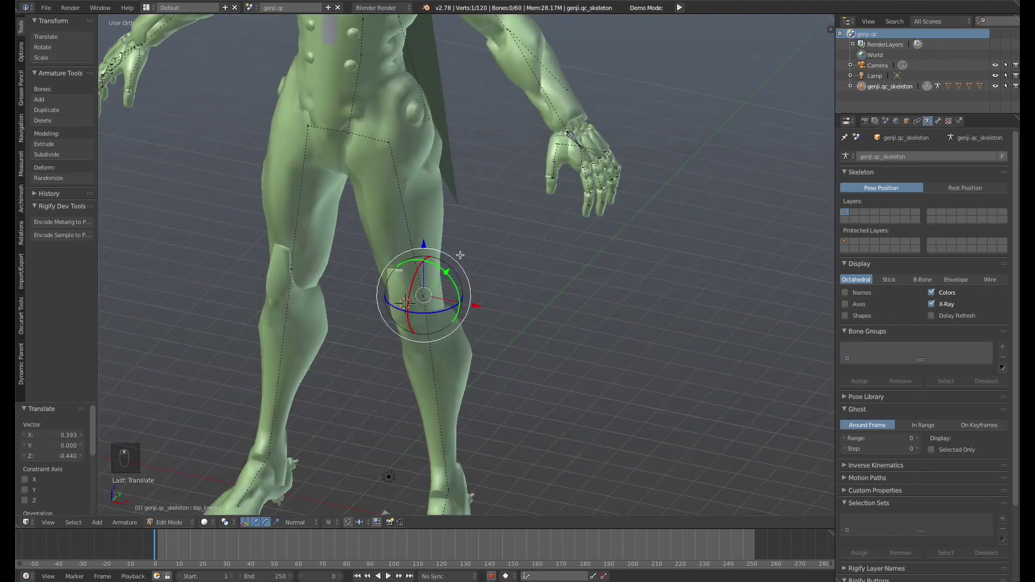
# - Leave edit mode and reframe the view around the lower leg
pyautogui.press('Tab')
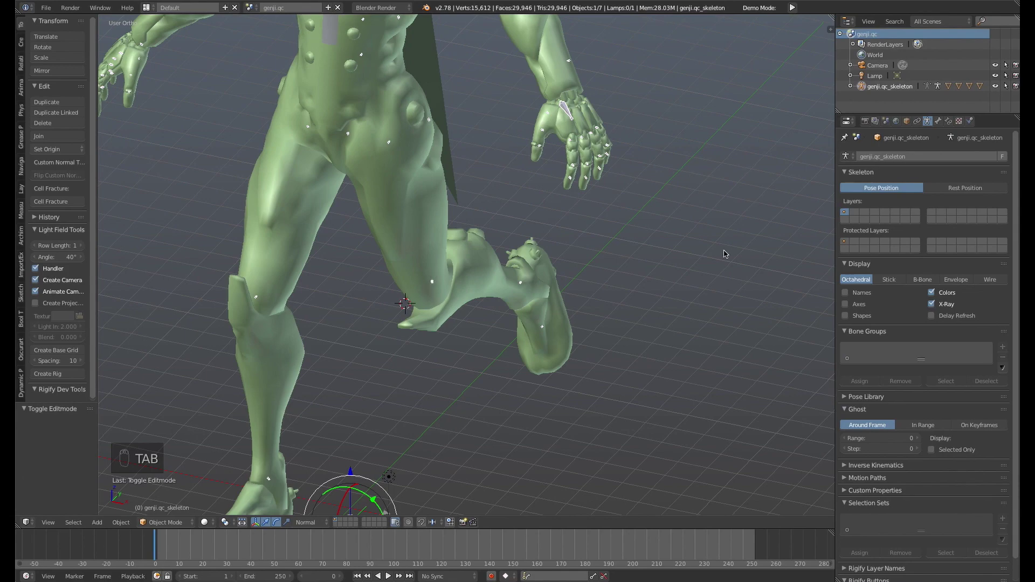
pyautogui.moveTo(849, 318); pyautogui.dragTo(543, 263)
pyautogui.moveTo(543, 263); pyautogui.dragTo(507, 249)
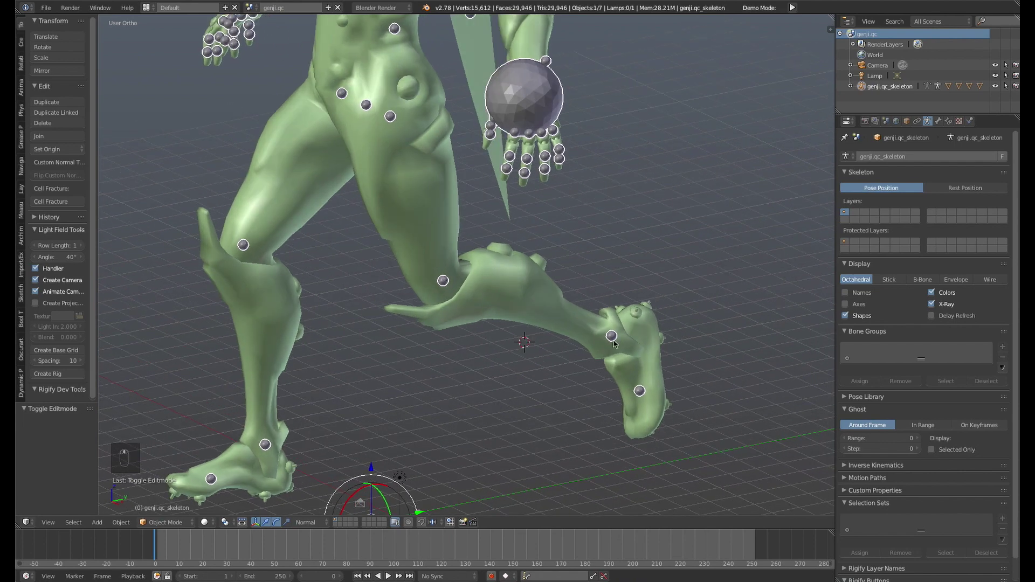
pyautogui.moveTo(615, 339); pyautogui.dragTo(574, 284)
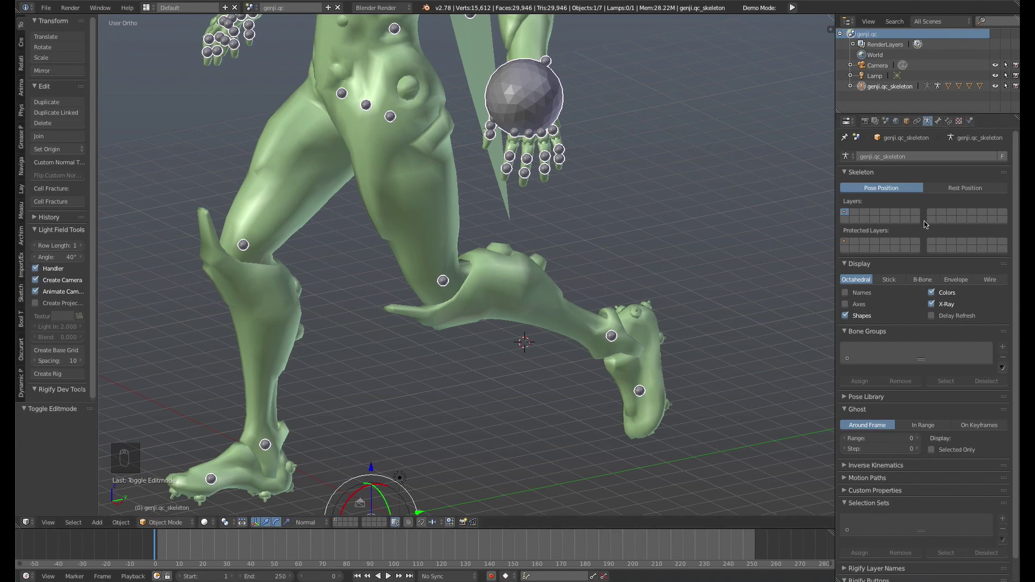
# - Reselect the armature and enter edit mode with the knee joint in view
pyautogui.moveTo(953, 120); pyautogui.dragTo(502, 263)
pyautogui.moveTo(502, 263); pyautogui.dragTo(500, 258)
pyautogui.press('Tab')
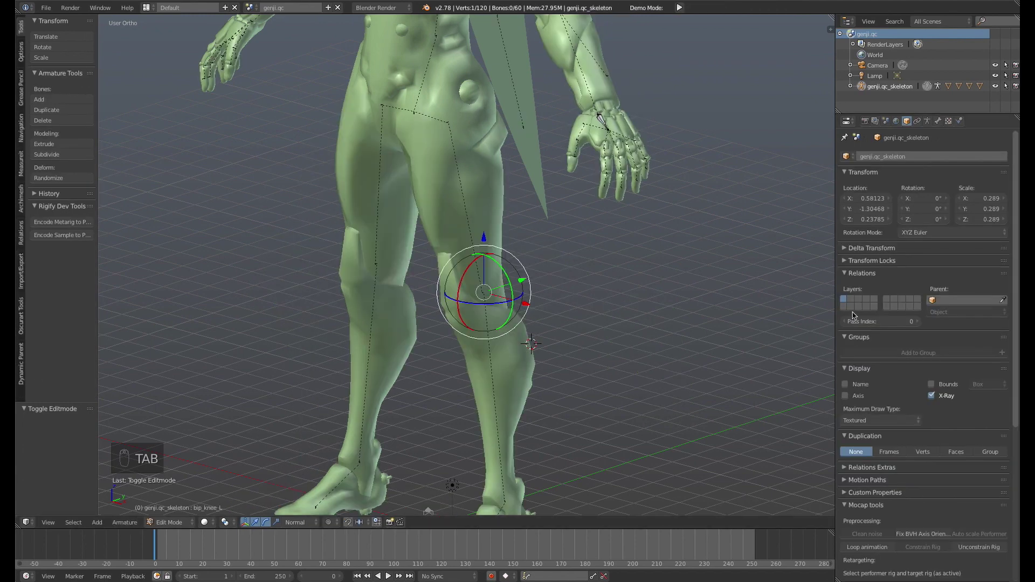
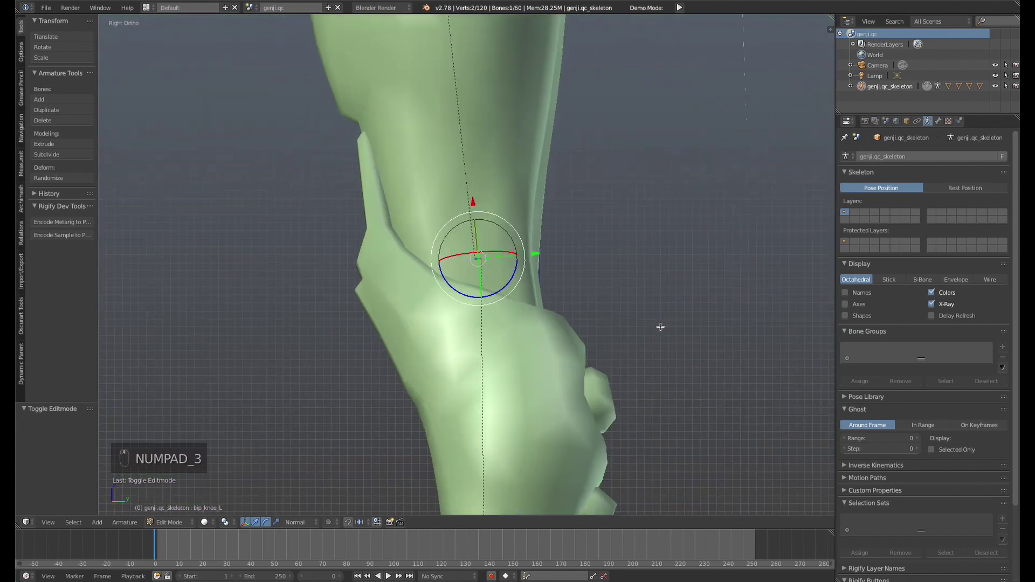
# - Move the knee joint into the knee and the ankle joint down into the foot from the side
pyautogui.press('g')
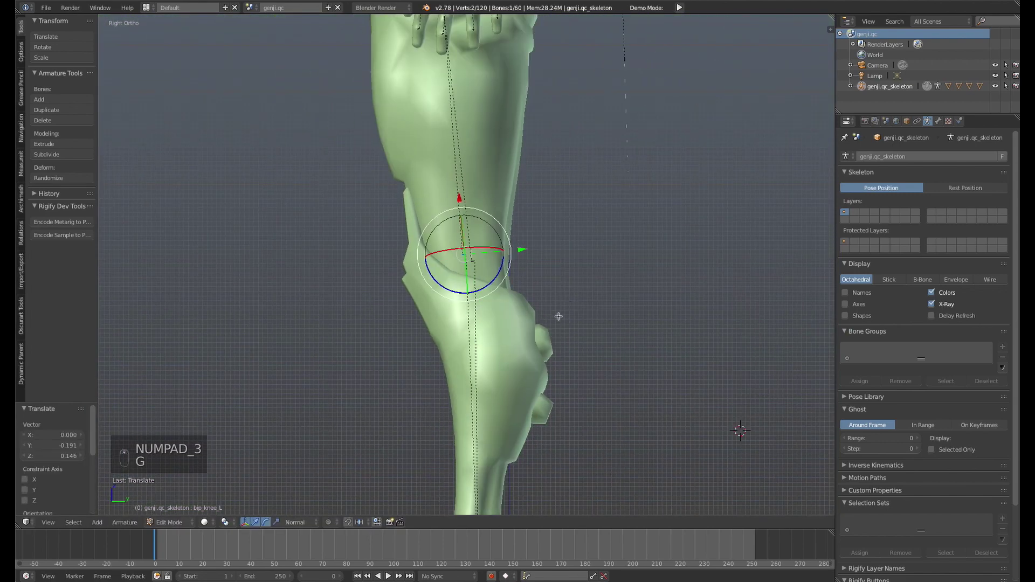
pyautogui.press('z')
pyautogui.press('g')
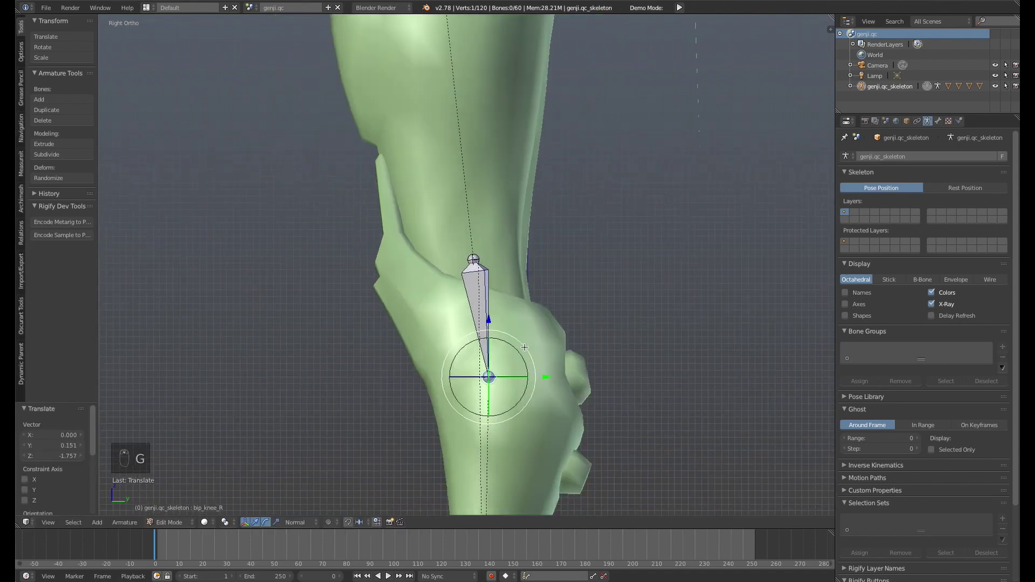
# - From the front, move the ankle joint sideways so the lower-leg bone centres in the mesh
pyautogui.press('g')
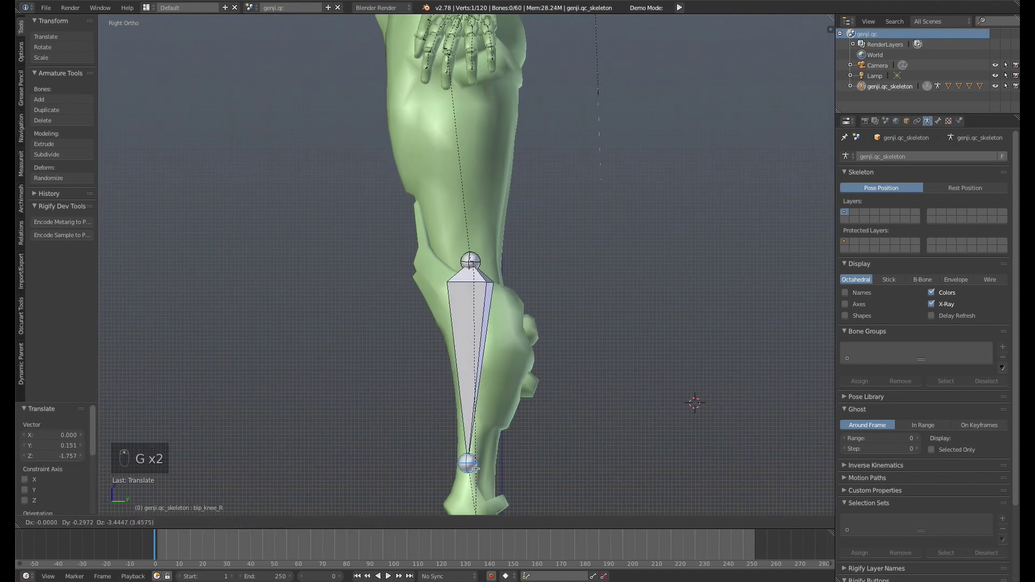
pyautogui.press('g')
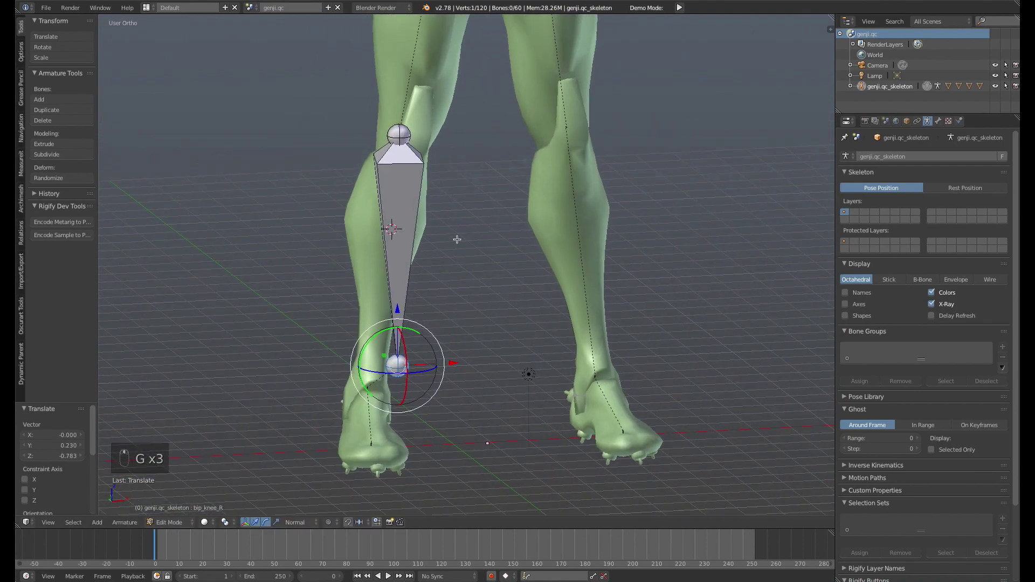
pyautogui.press('g')
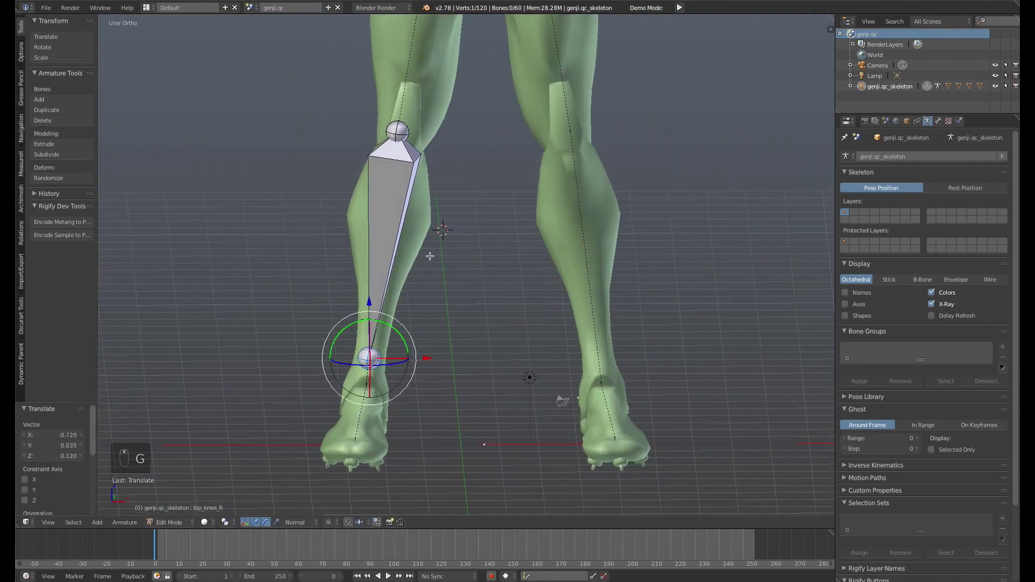
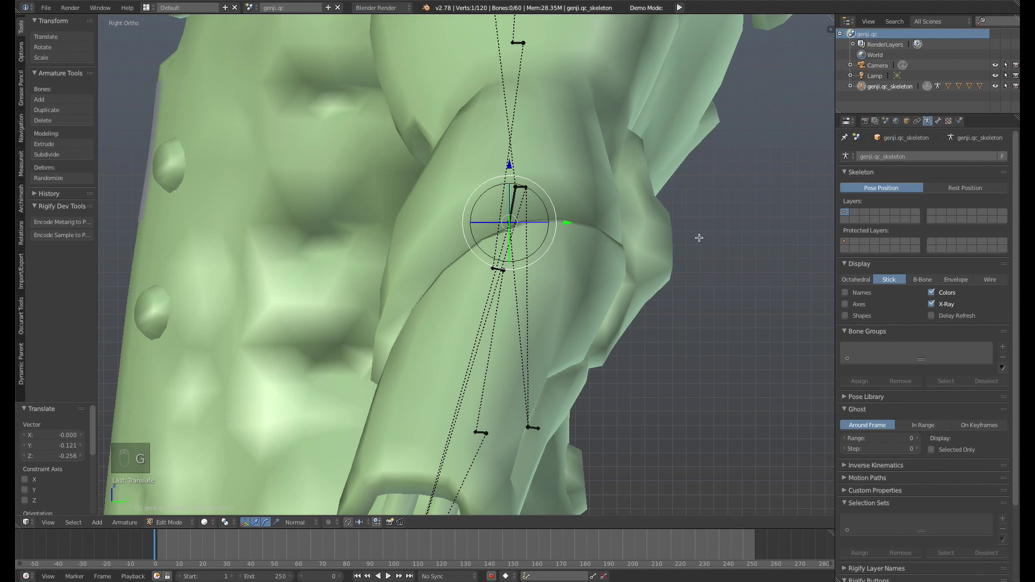
# - Enable X-Axis Mirror and move the elbow joint in front view so both arms follow the mesh
pyautogui.press('z')
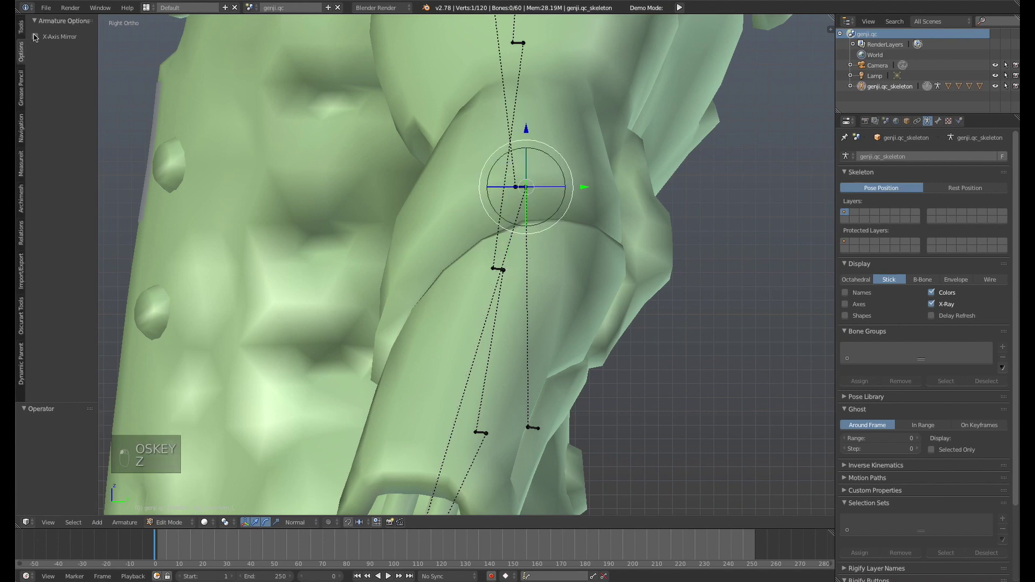
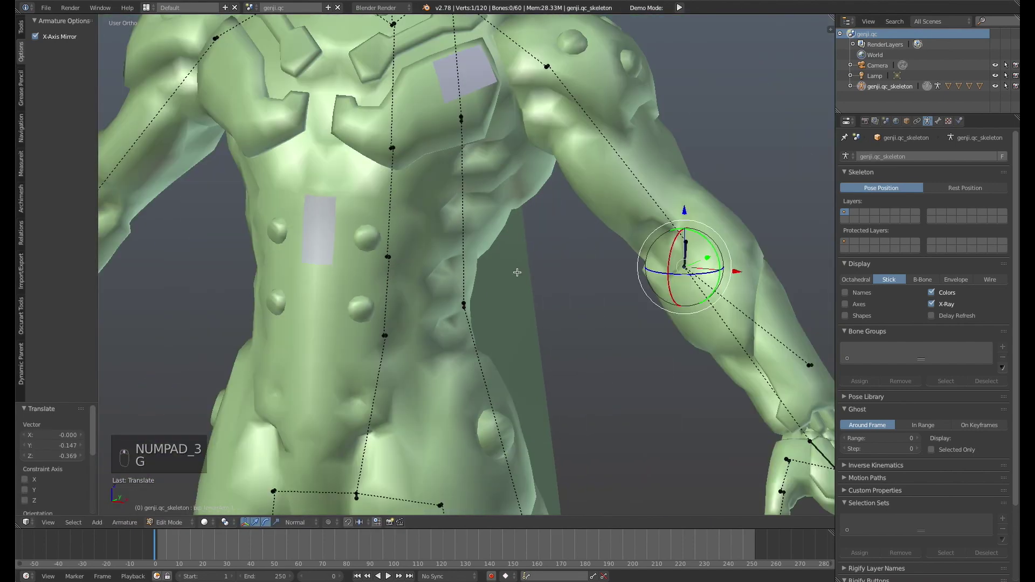
pyautogui.press('KP_1')
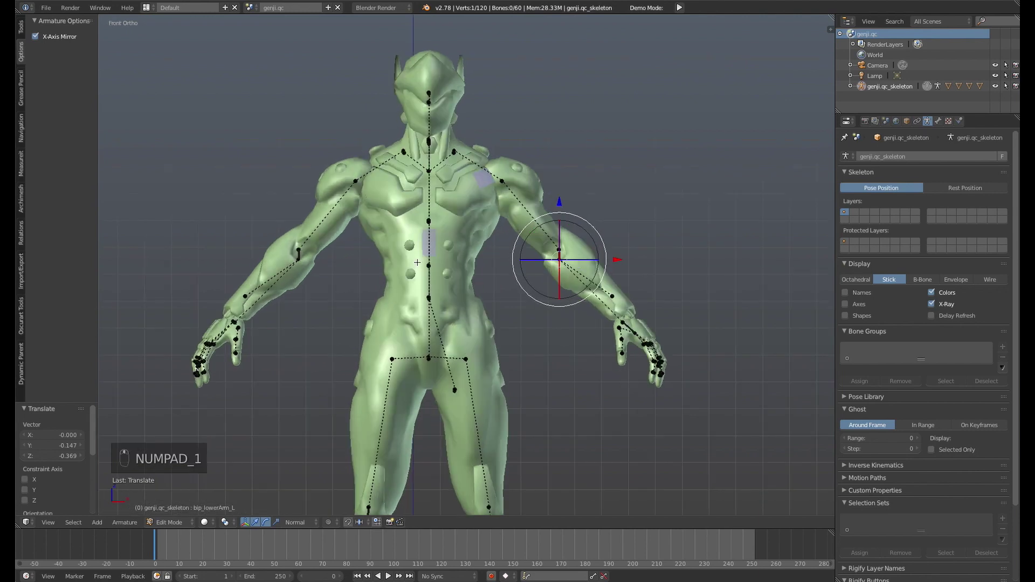
pyautogui.press('g')
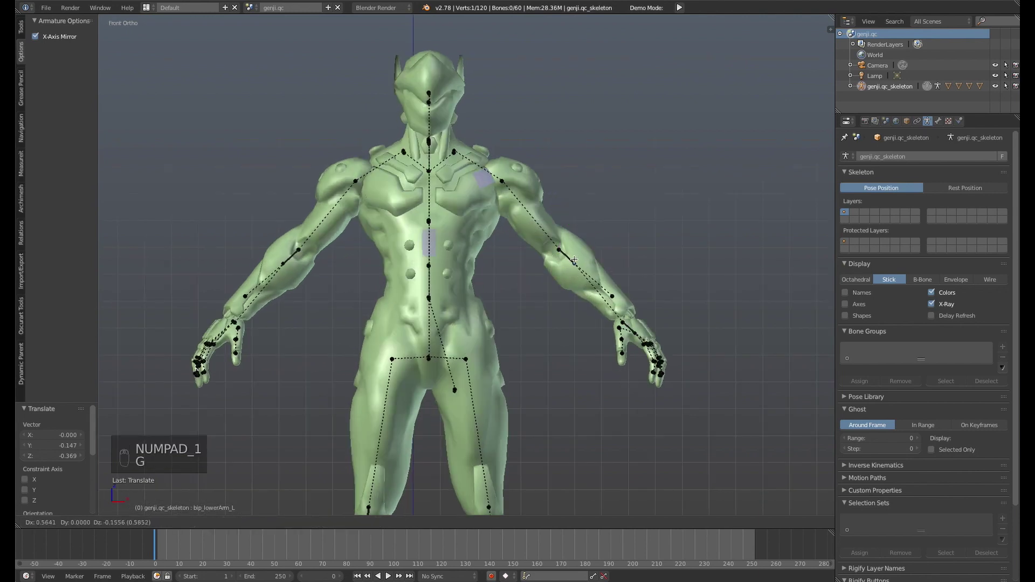
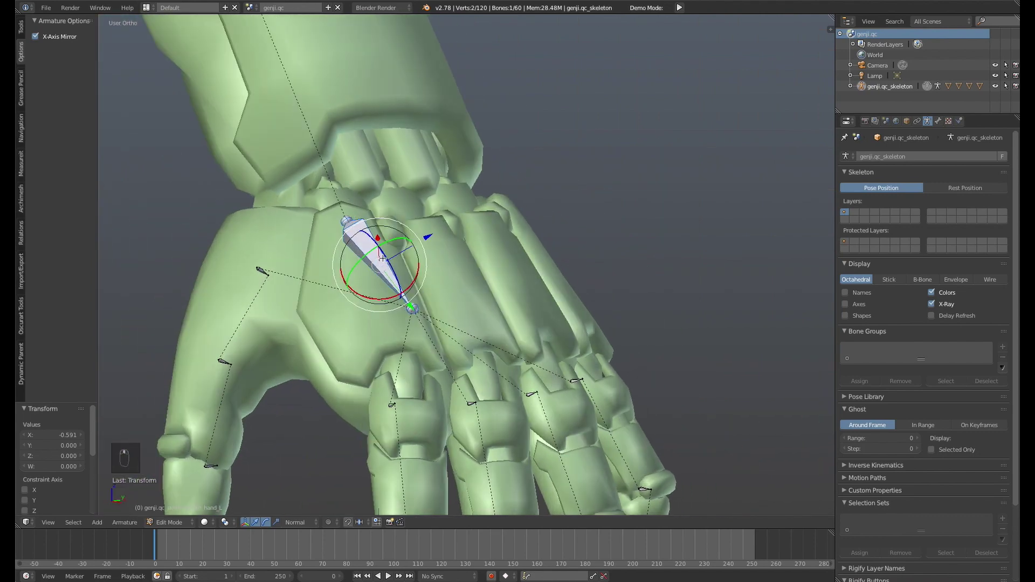
# - Move the two thumb joints so the thumb bones run along the thumb
pyautogui.press('ctrl+z')
pyautogui.press('KP_1')
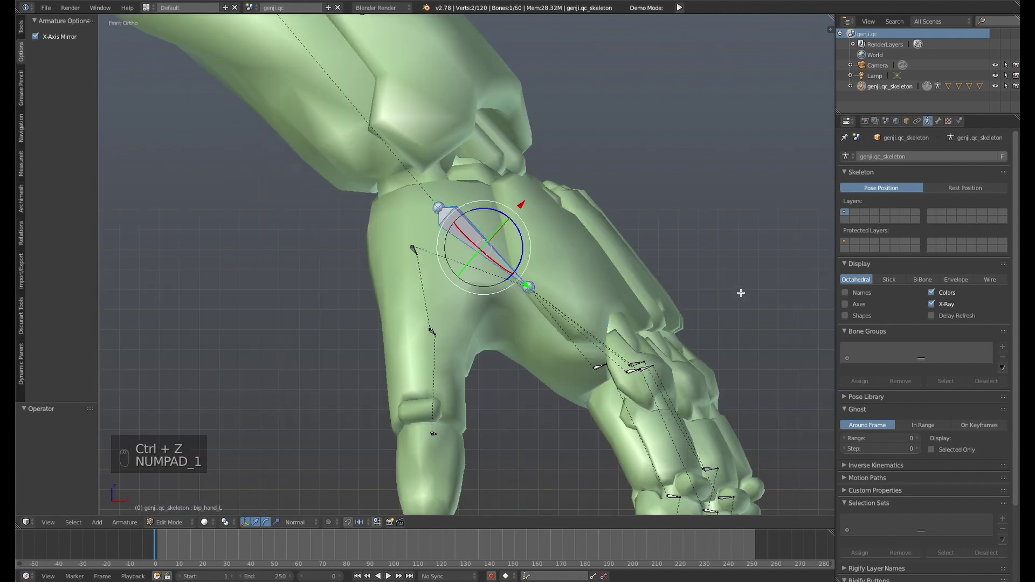
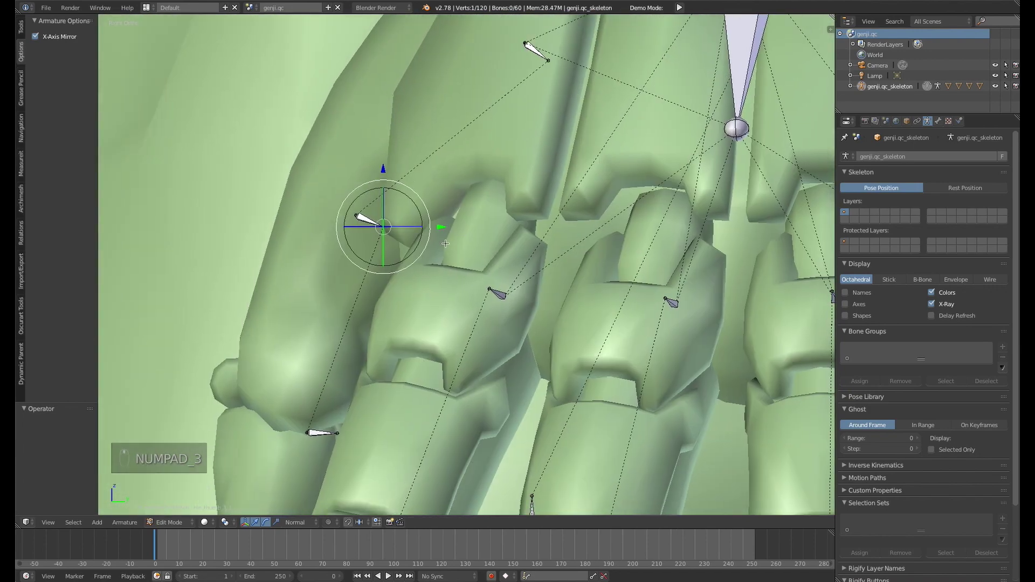
pyautogui.press('g')
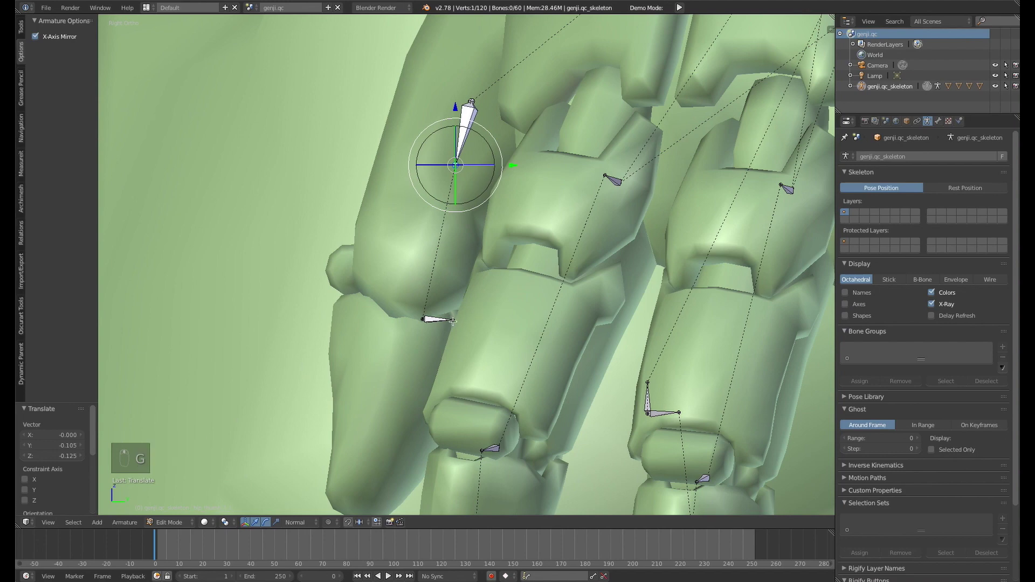
pyautogui.press('g')
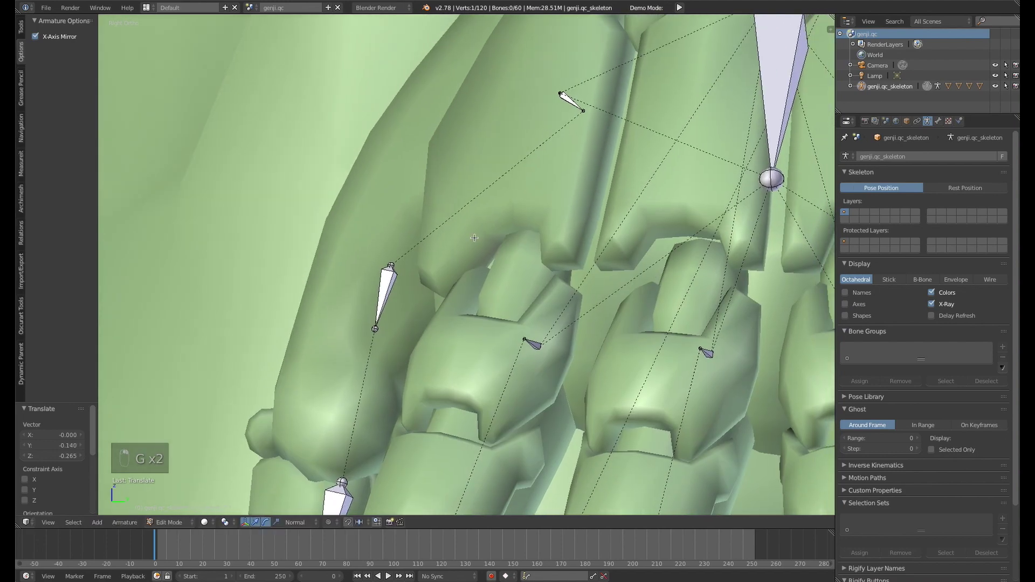
pyautogui.press('KP_3')
pyautogui.press('g')
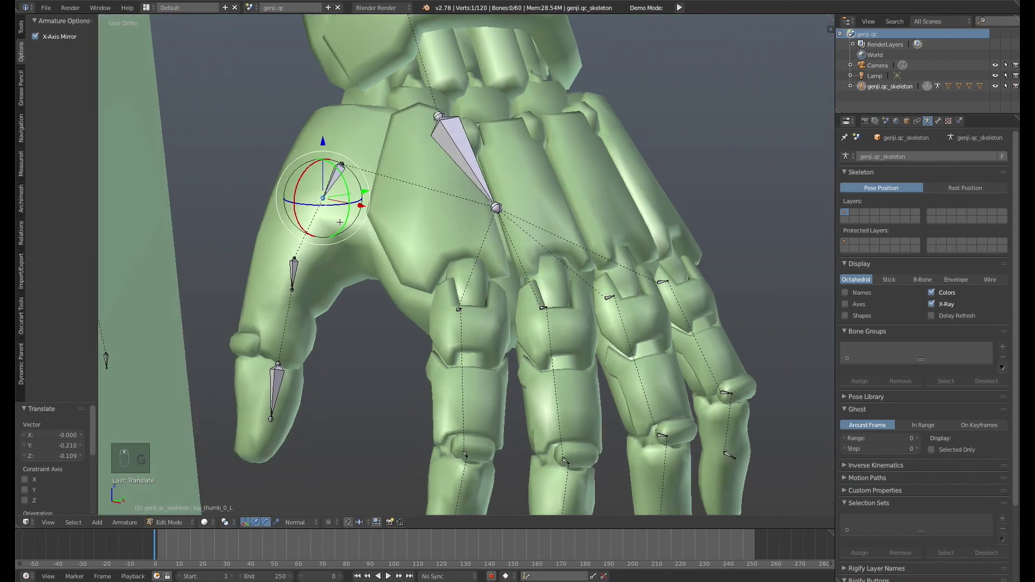
# - Move the index finger knuckle, middle and fingertip joints down the finger
pyautogui.press('KP_3')
pyautogui.press('g')
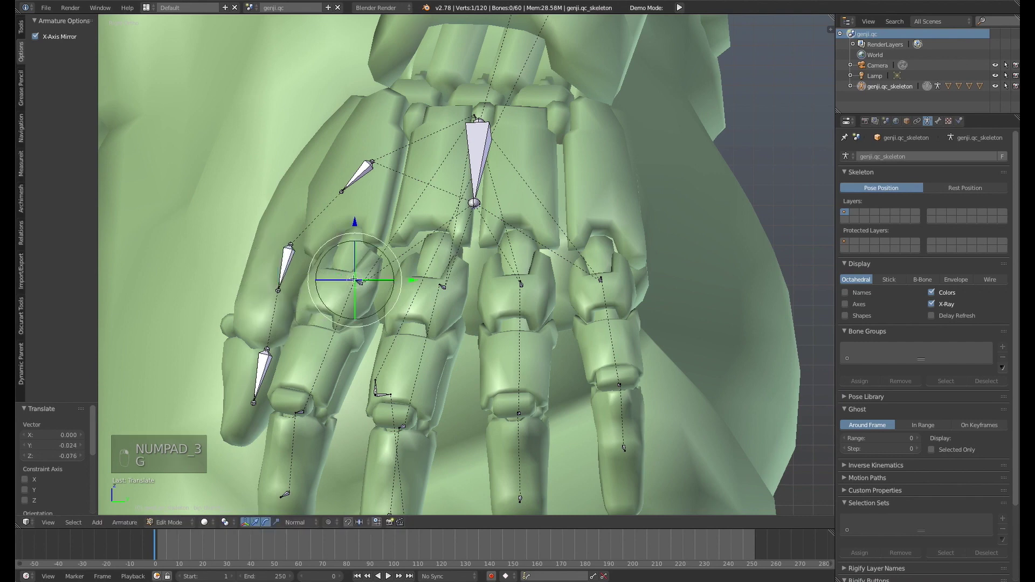
pyautogui.press('g')
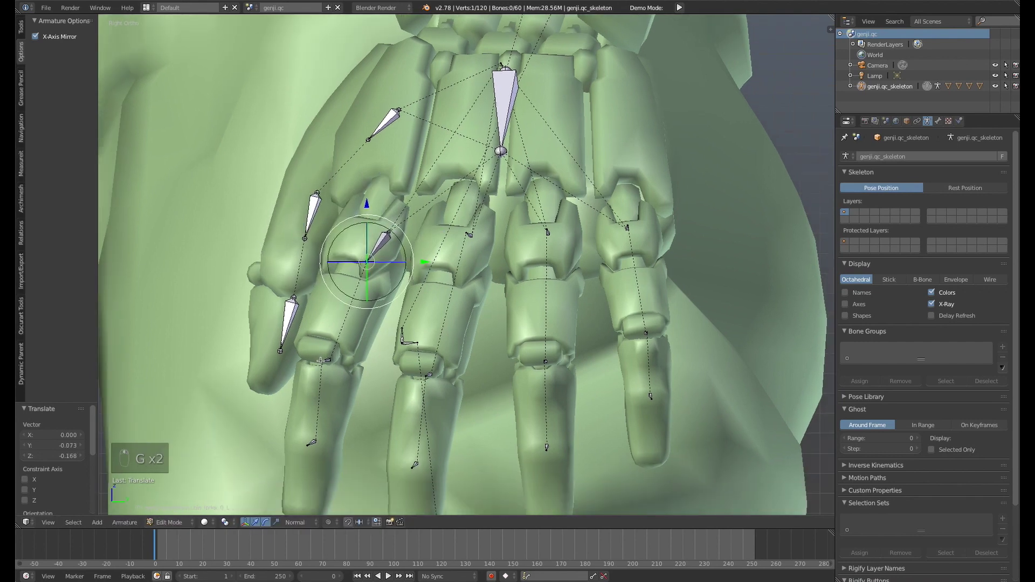
pyautogui.press('g')
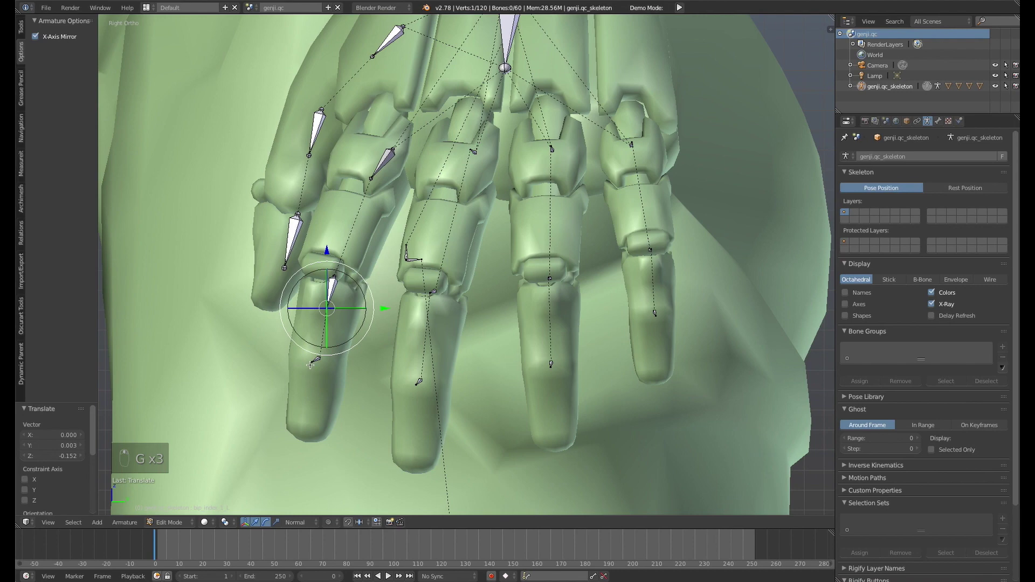